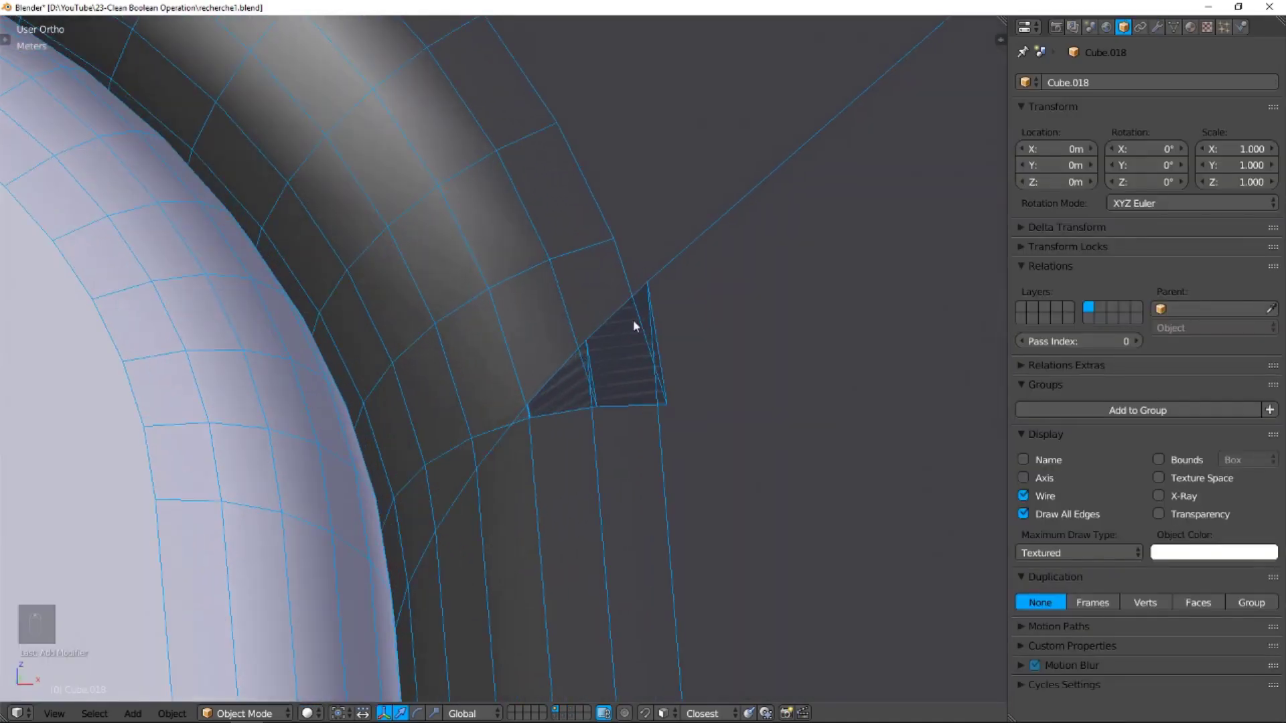
Select every object and convert the boolean-cut device body into a plain mesh
key("k")
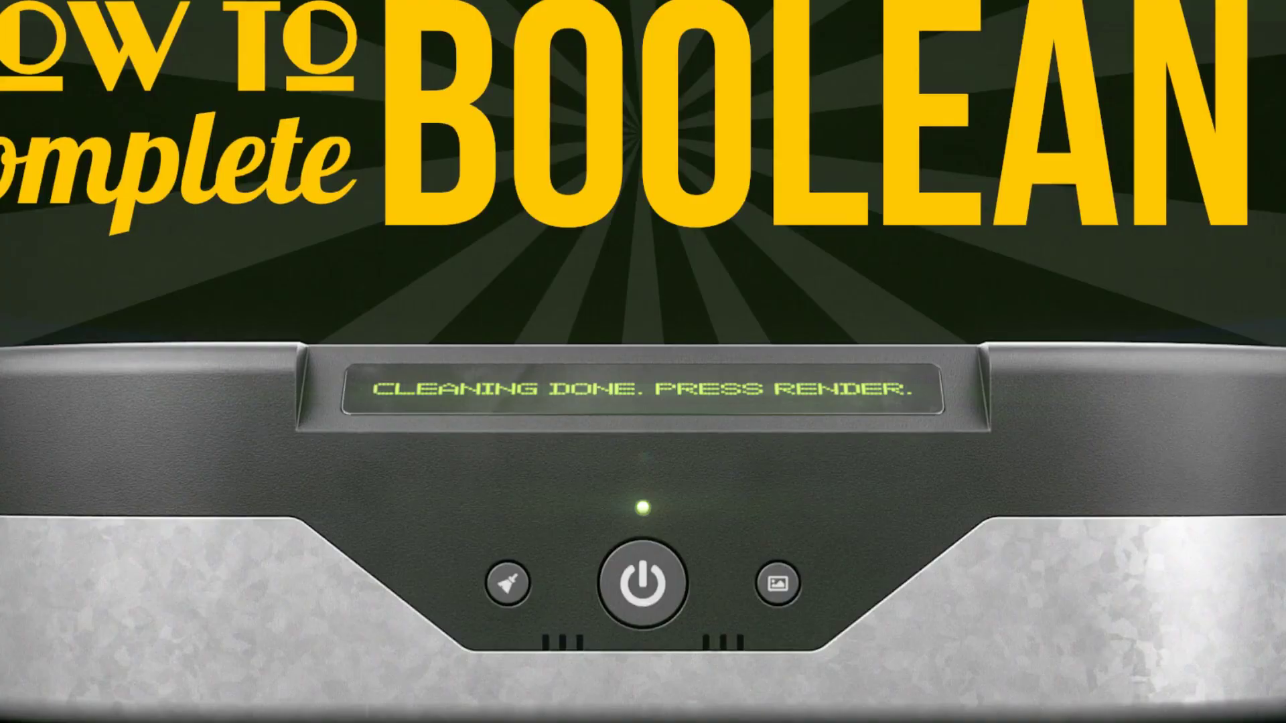
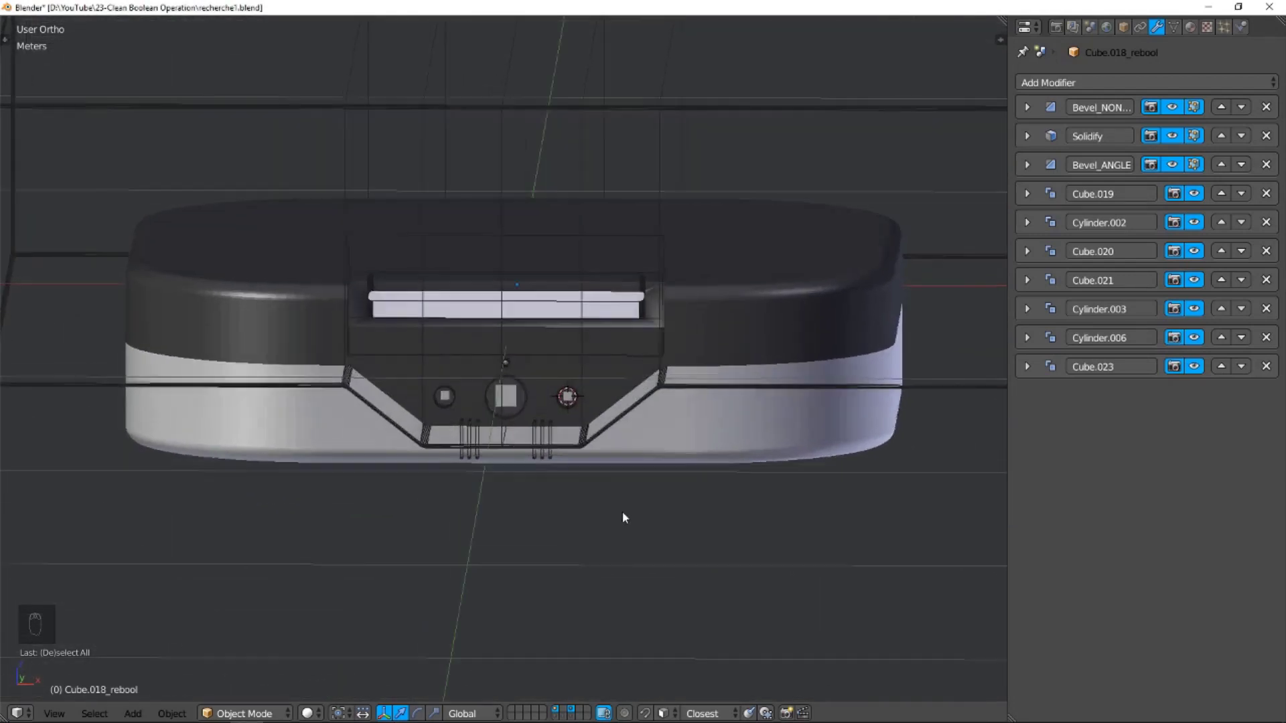
key("a")
key("space")
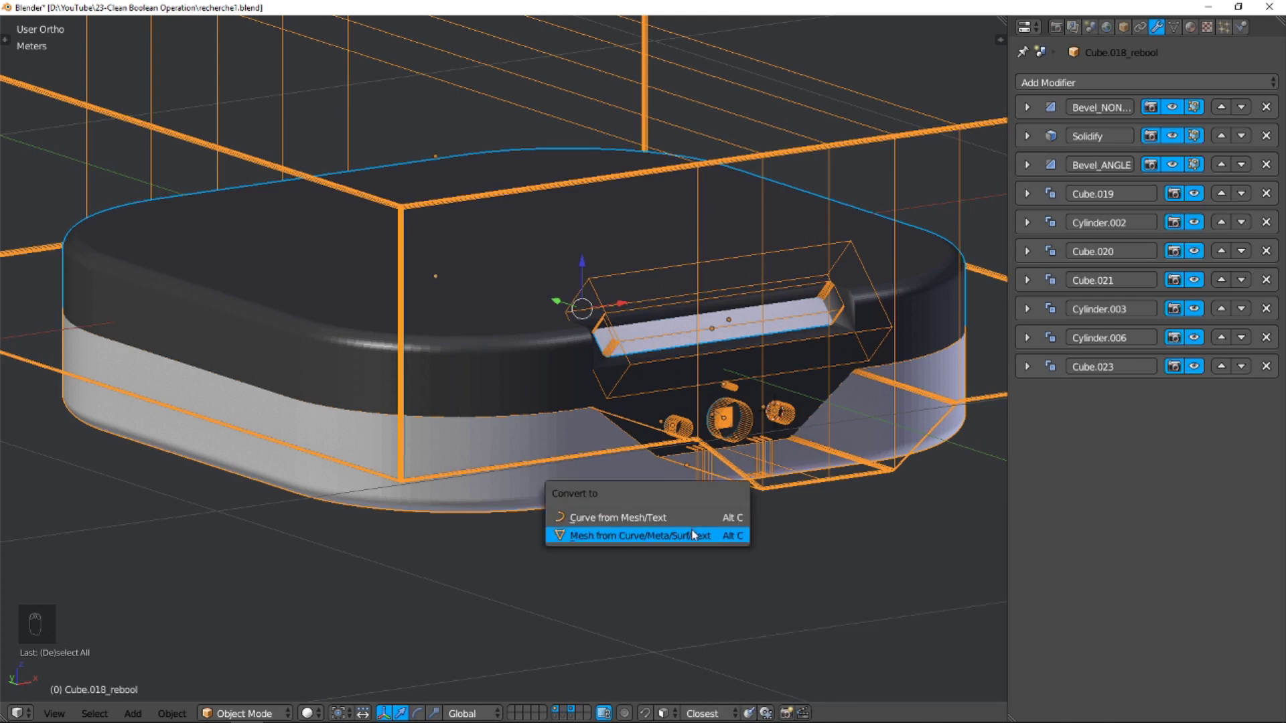
left_click_drag(704, 508, 704, 525)
Remove the leftover cutter objects so only the converted body remains
middle_click(666, 412)
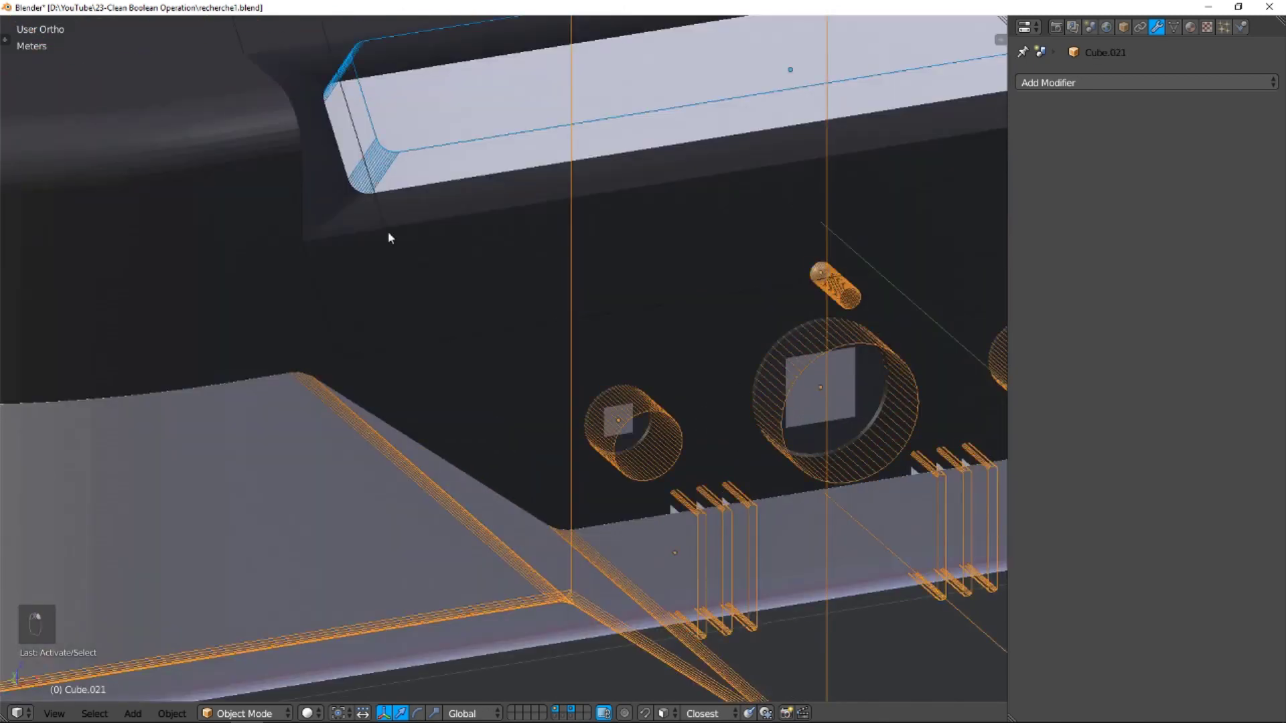
middle_click(406, 329)
key("Delete")
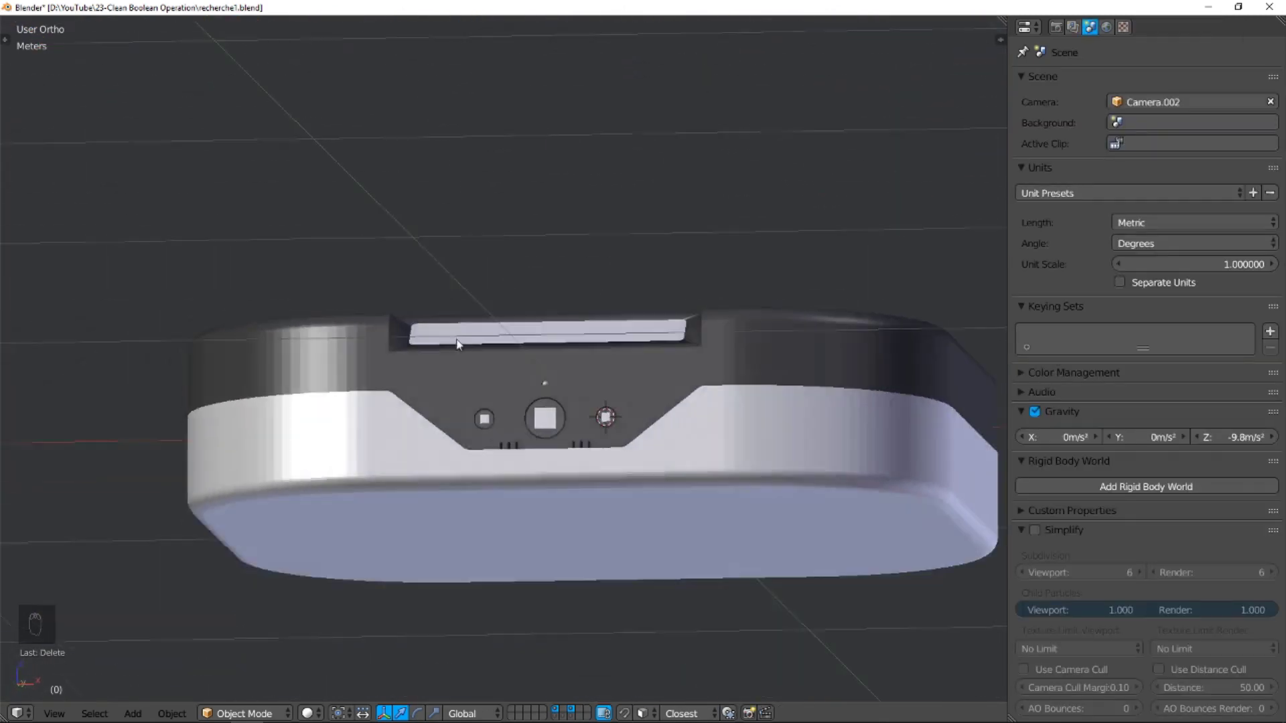
Review the converted mesh in the Object Data panel and orbit to view the device from lower down
left_click_drag(759, 345, 785, 391)
key("a")
key("a")
key("space")
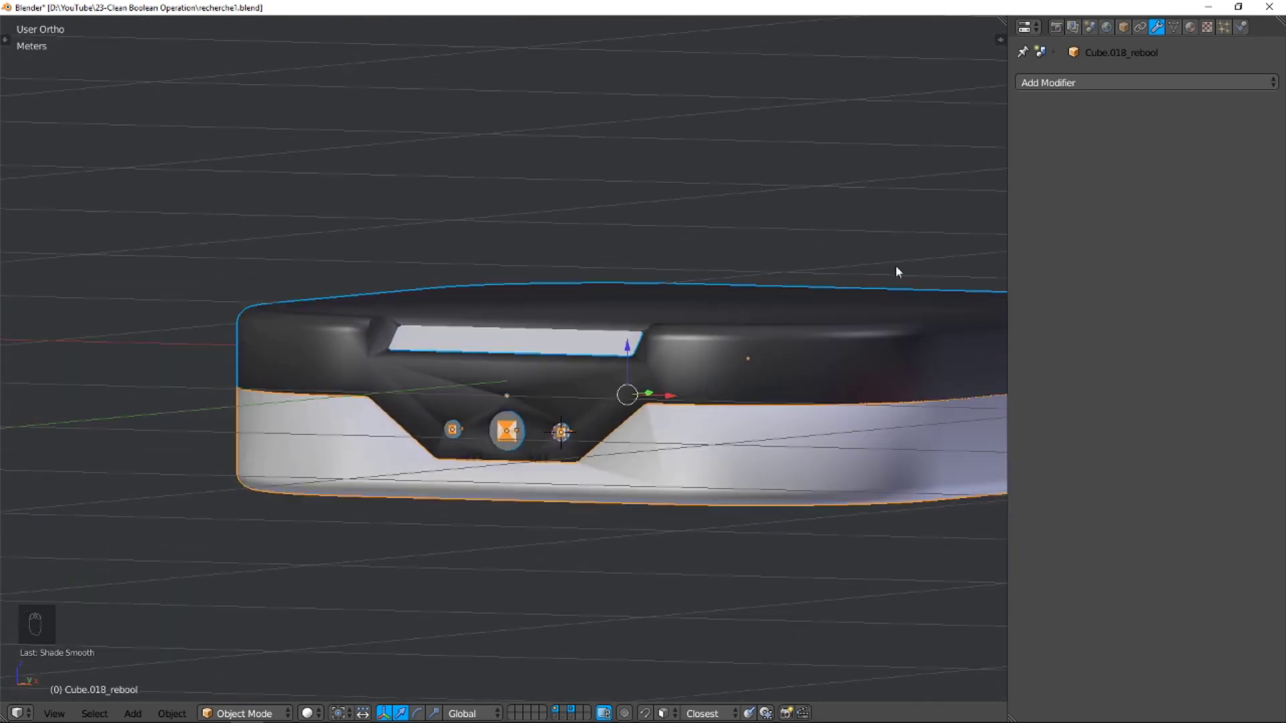
left_click_drag(1083, 135, 1054, 259)
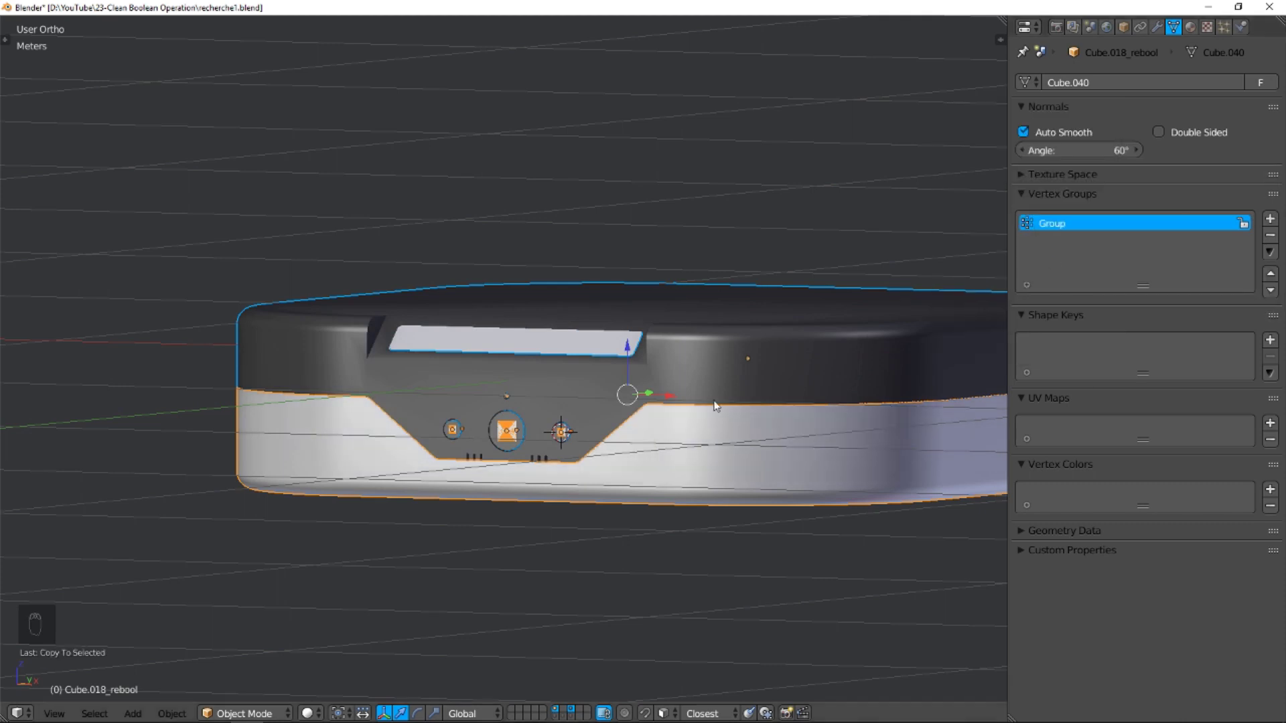
left_click_drag(637, 443, 657, 428)
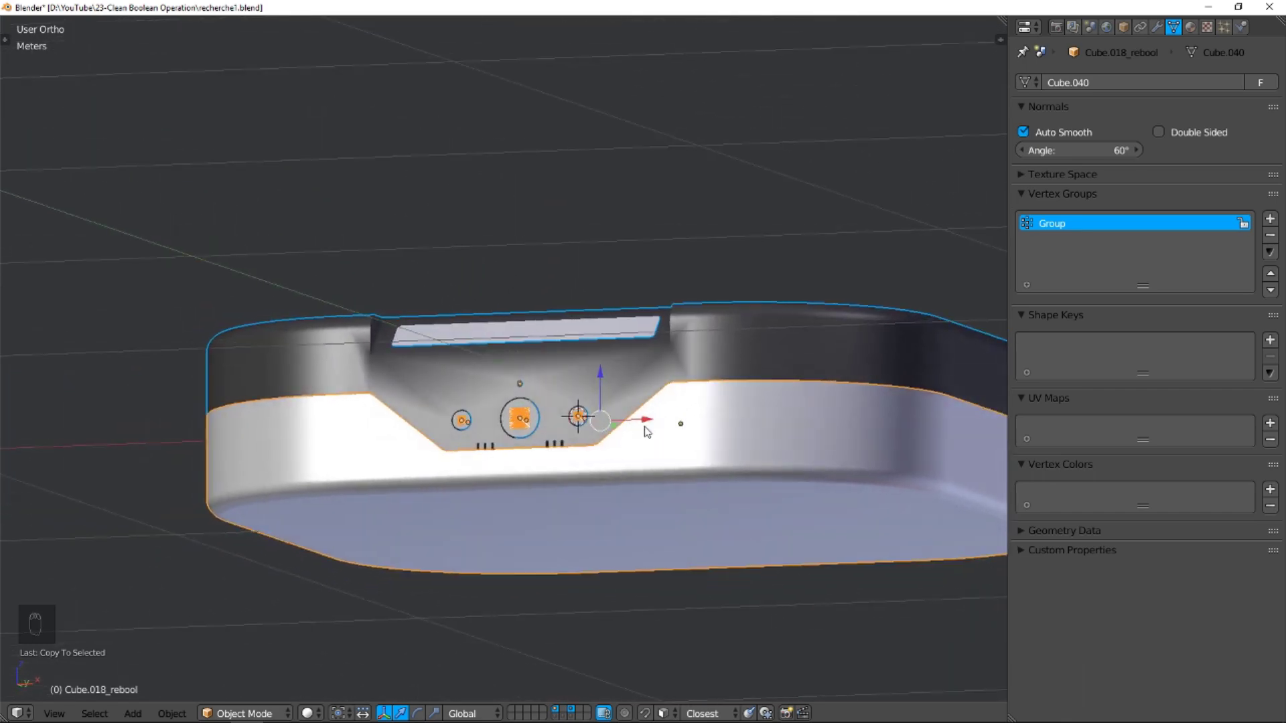
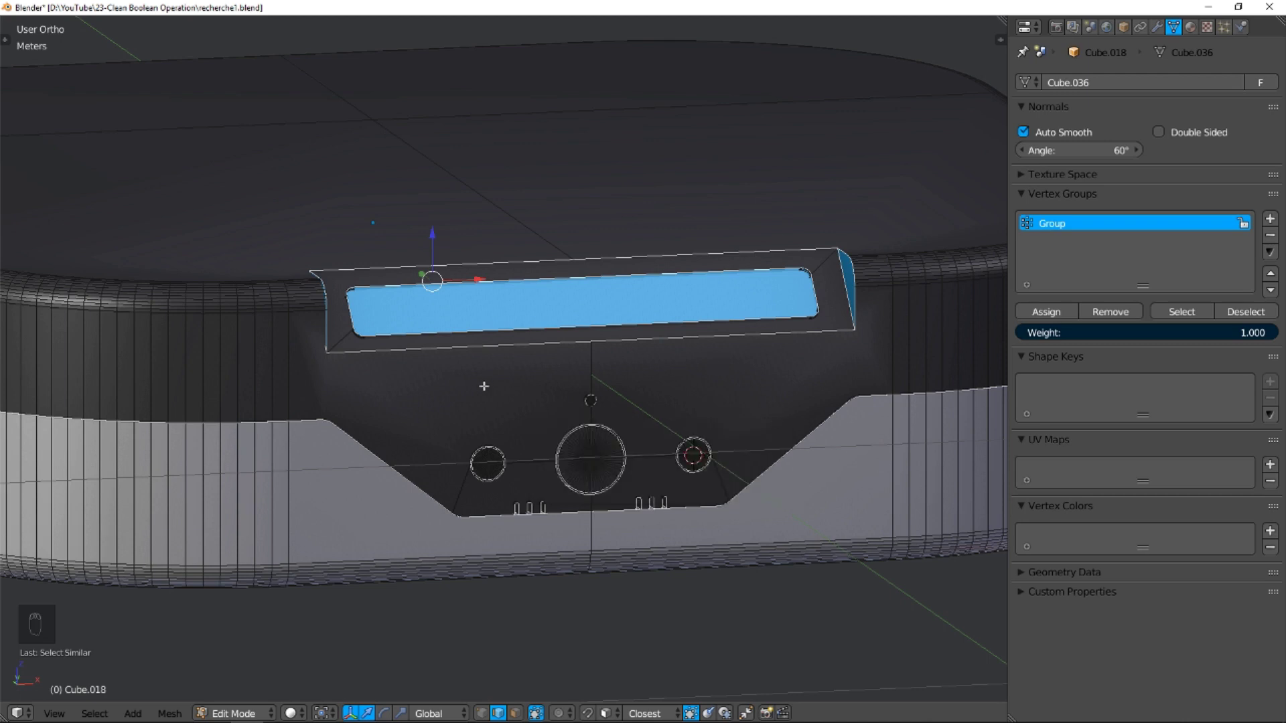
Search for the Mark Sharp edge command on the selected display window edges
key("space")
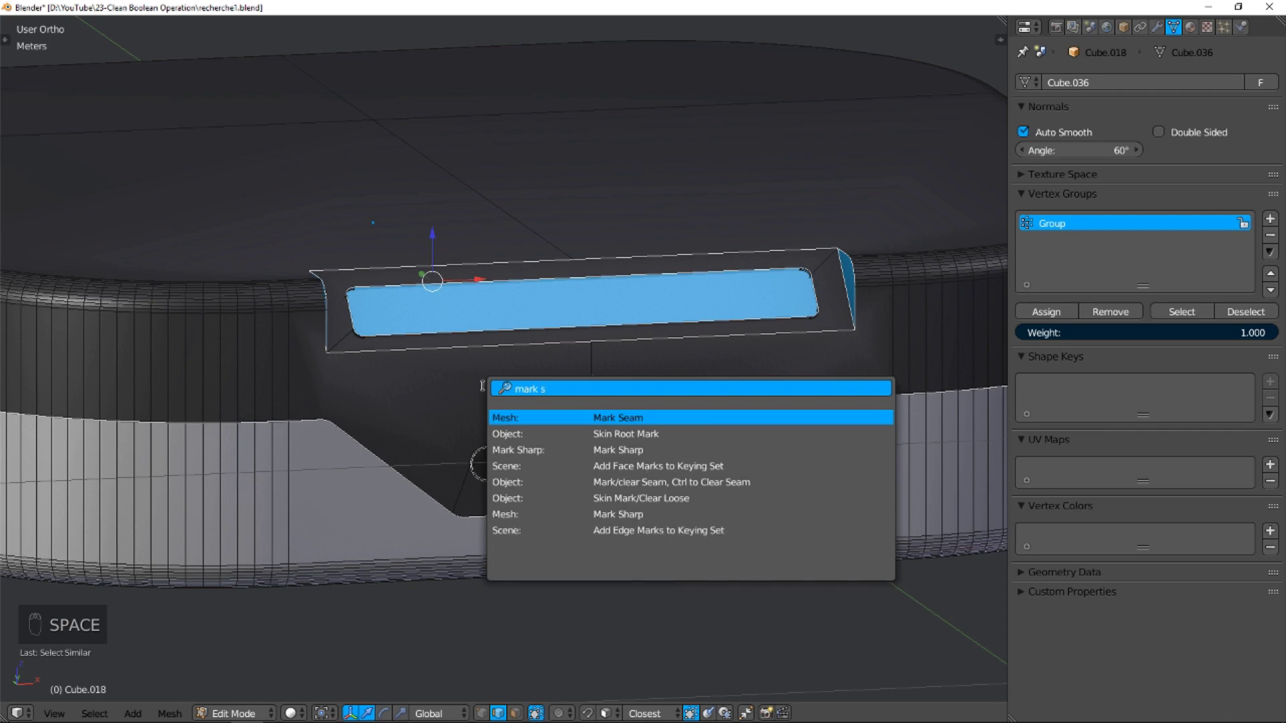
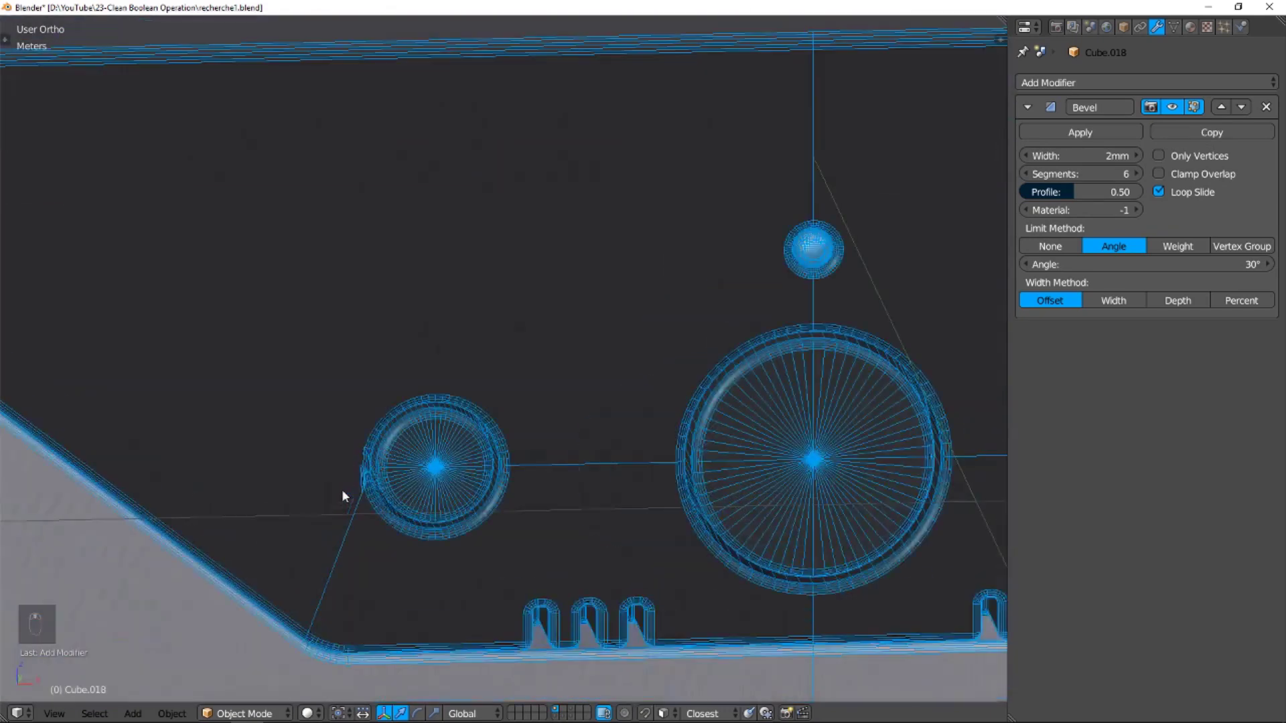
Pull the view back to frame the whole bevelled front panel
left_click_drag(315, 452, 393, 504)
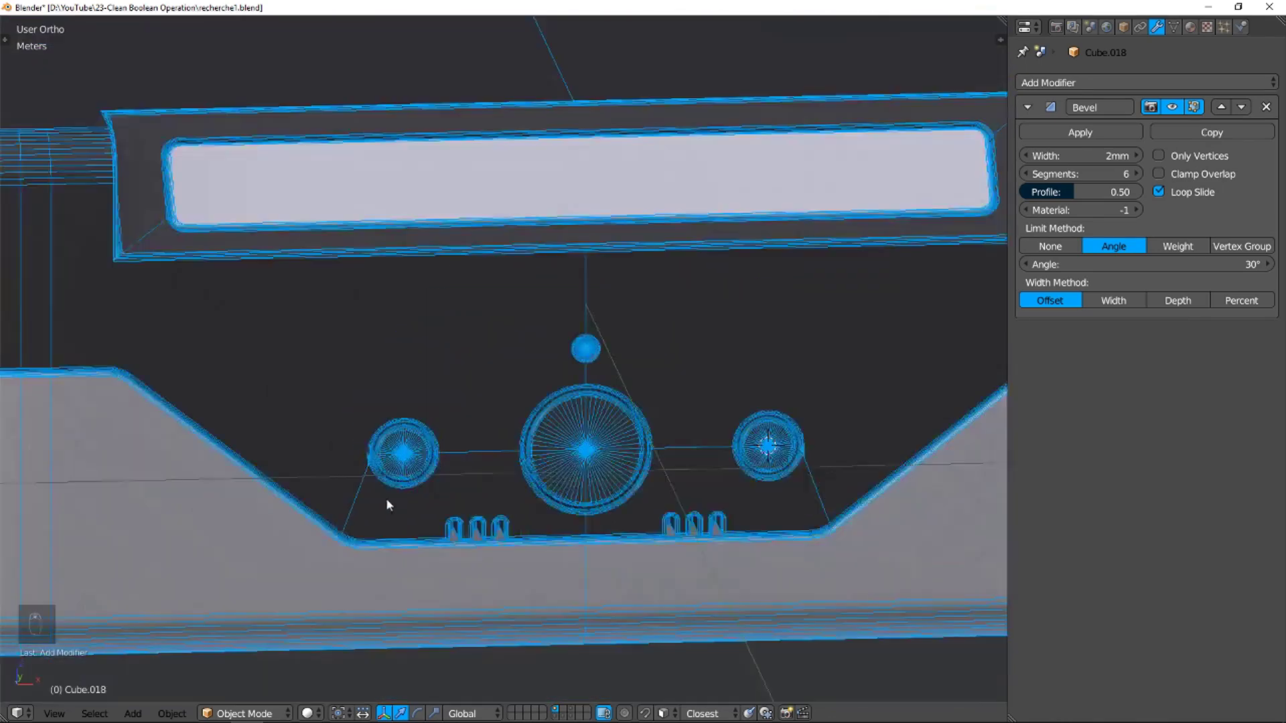
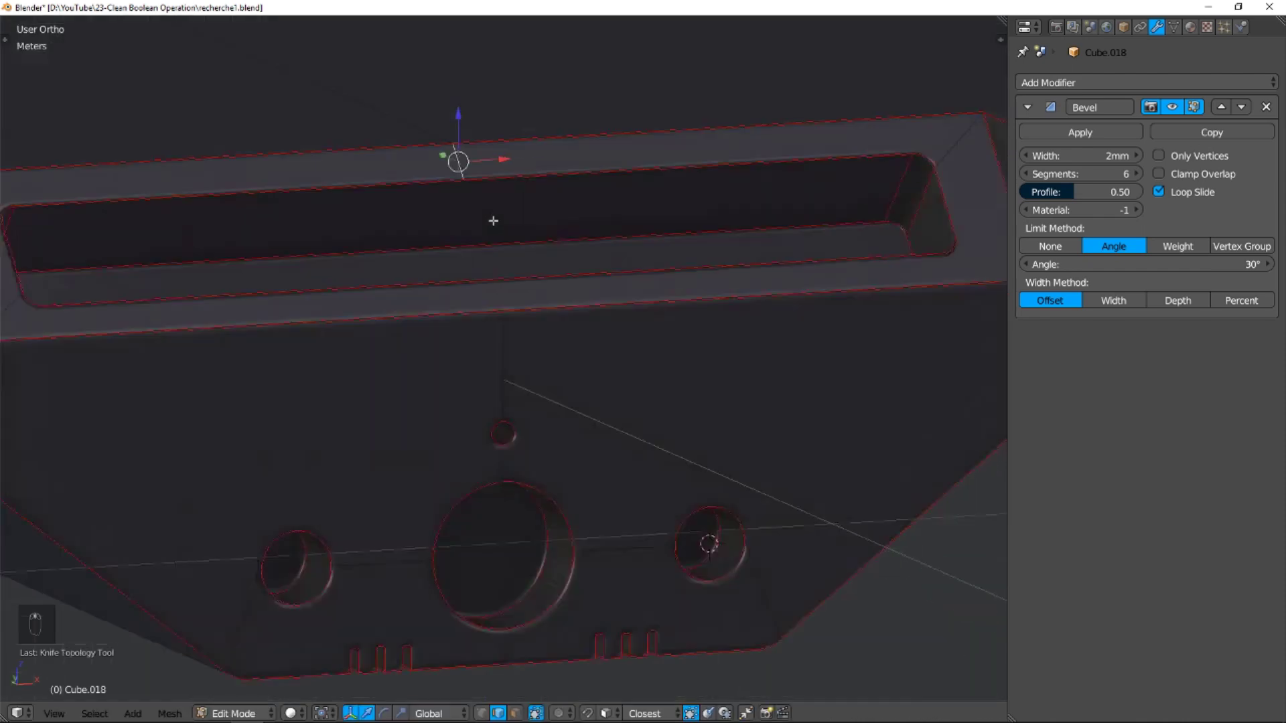
In Front Ortho, knife a vertical cut through the display and return to Object Mode to check the bevels
key("KP_1")
key("k")
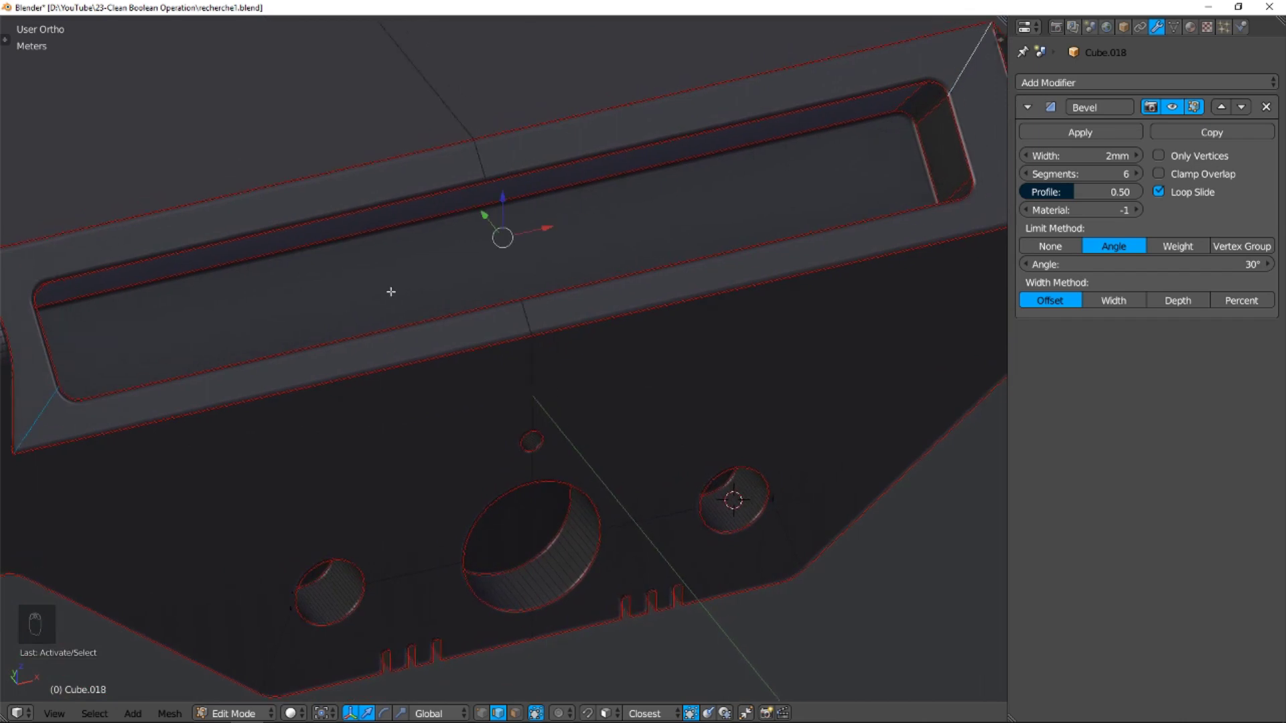
key("ctrl+x")
key("Tab")
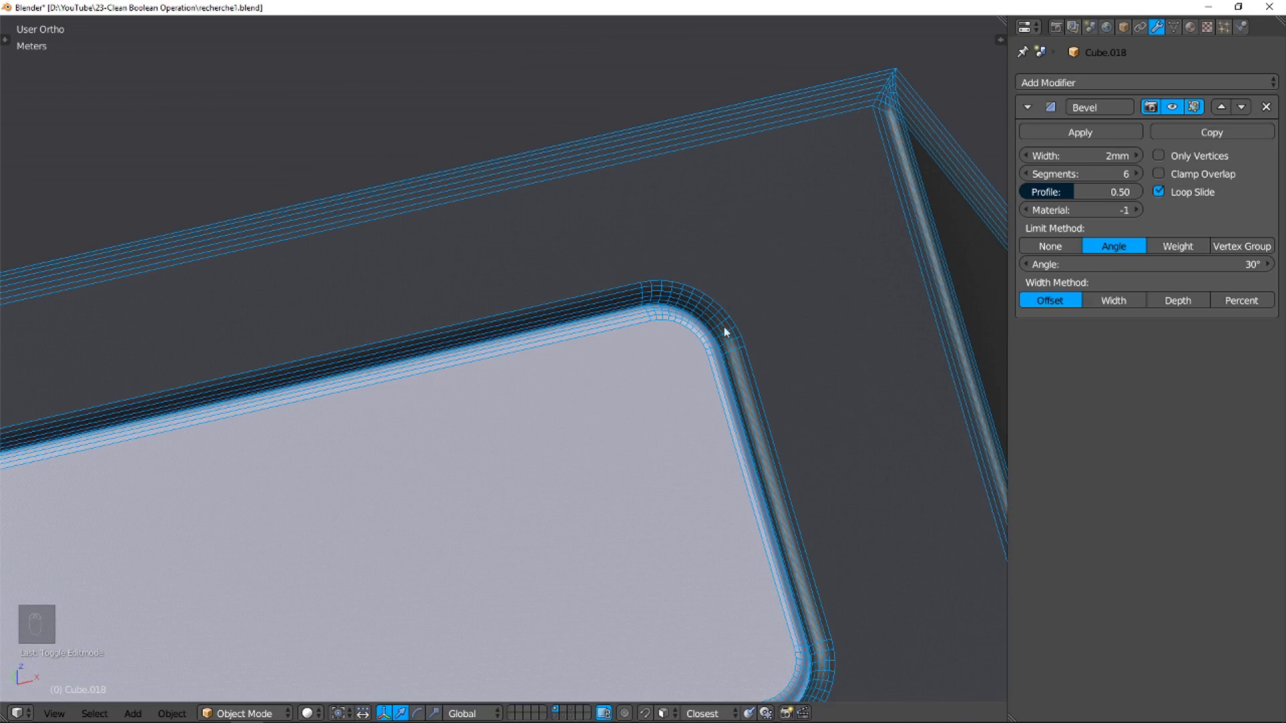
In Front Ortho, knife the first vertical cut from the centre button's rim downward
middle_click(733, 340)
middle_click(640, 558)
key("Tab")
key("KP_1")
key("n")
key("k")
key("k")
key("ctrl+x")
key("Tab")
Extend the knife cut to the panel's bottom edge and confirm, returning to Object Mode
key("Tab")
key("KP_1")
key("k")
key("k")
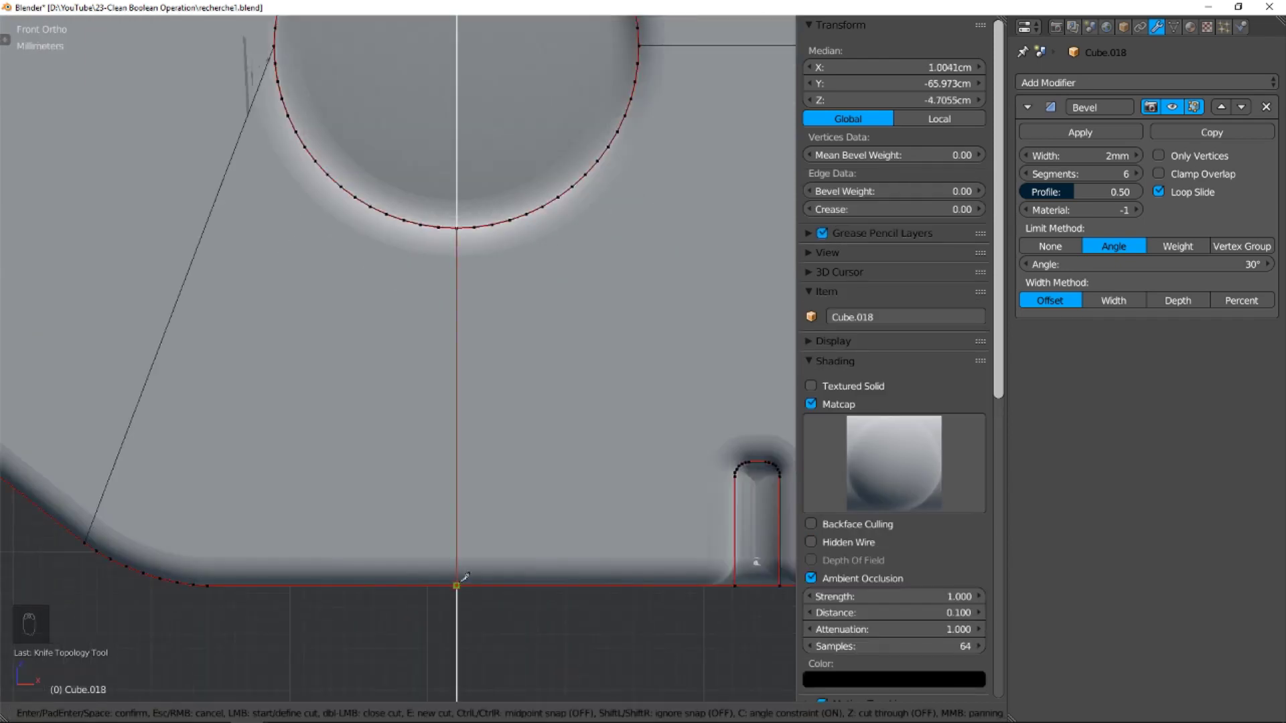
key("ctrl+a")
key("ctrl+Tab")
key("ctrl+x")
key("Tab")
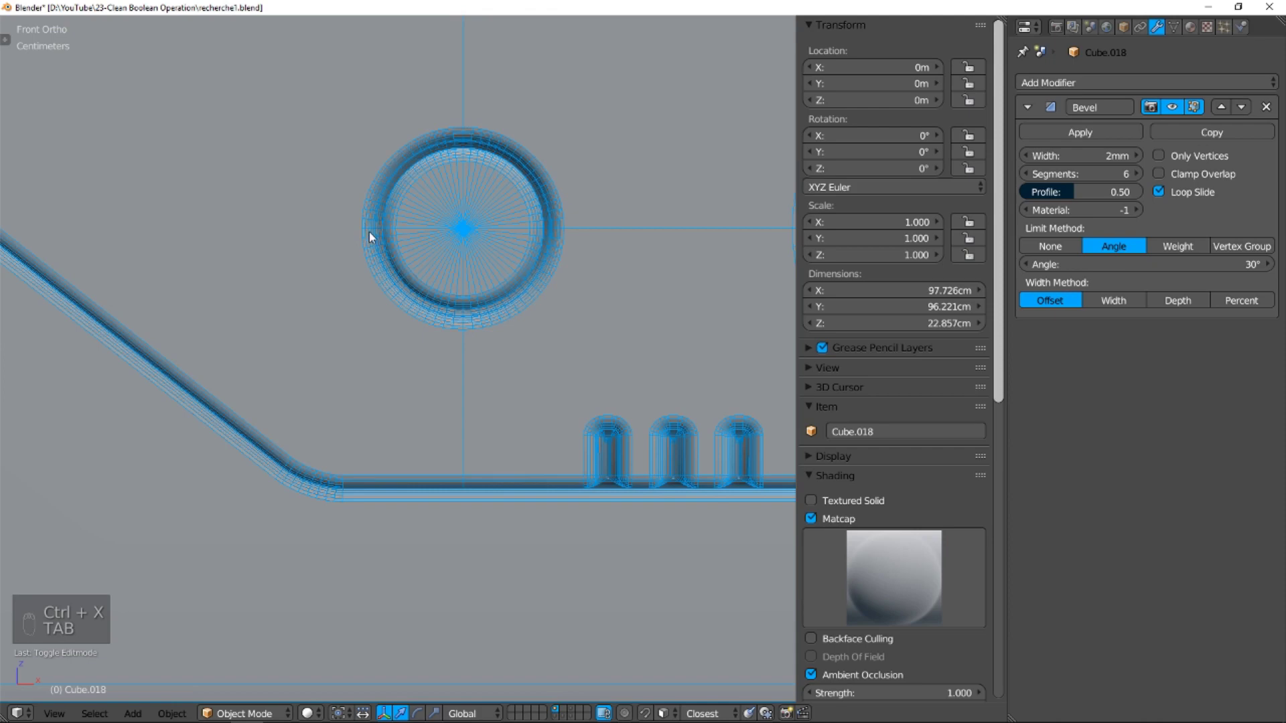